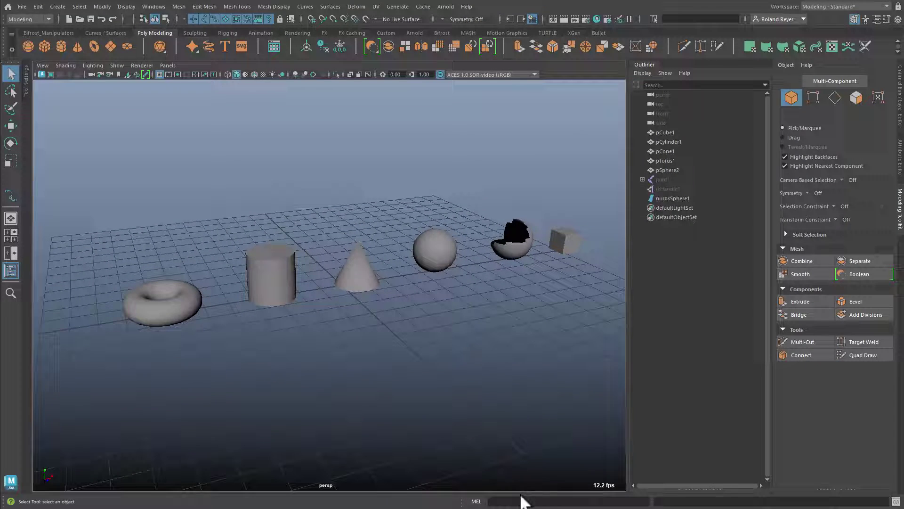
# Step: Drag-select to add the torus and cylinder to the current selection
pyautogui.moveTo(199, 359); pyautogui.dragTo(379, 362)
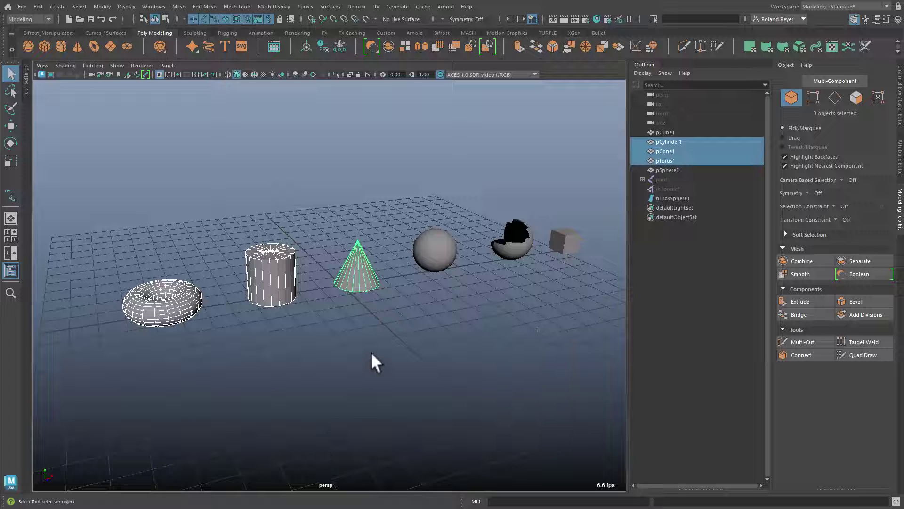
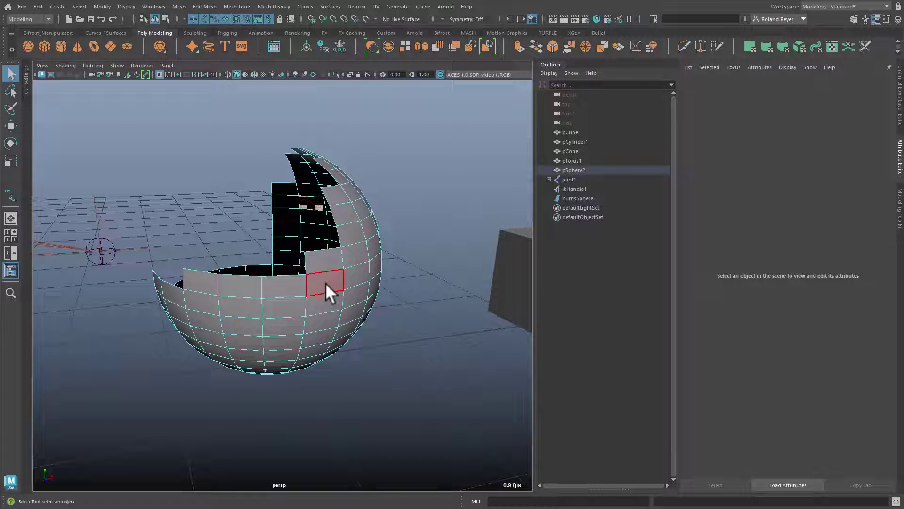
# Step: Paint-select vertices across the open sphere shell pSphere2 for editing
pyautogui.moveTo(341, 292); pyautogui.dragTo(466, 378)
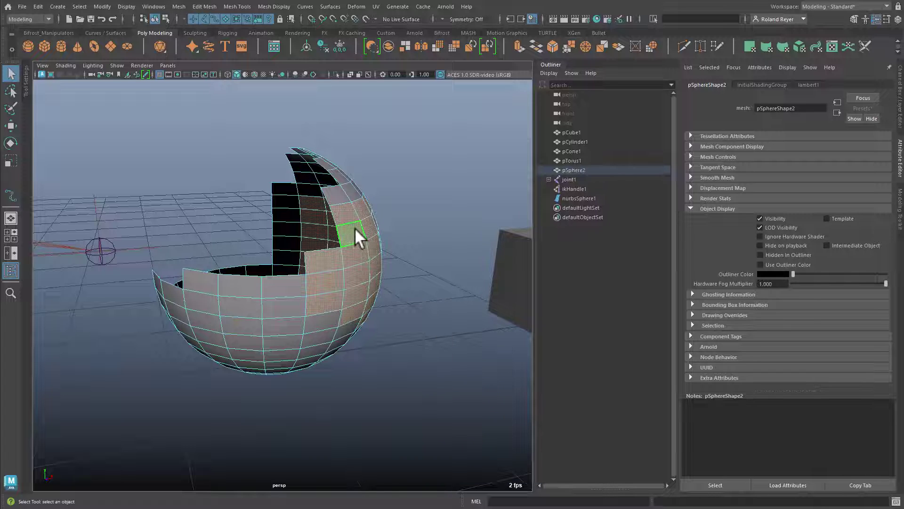
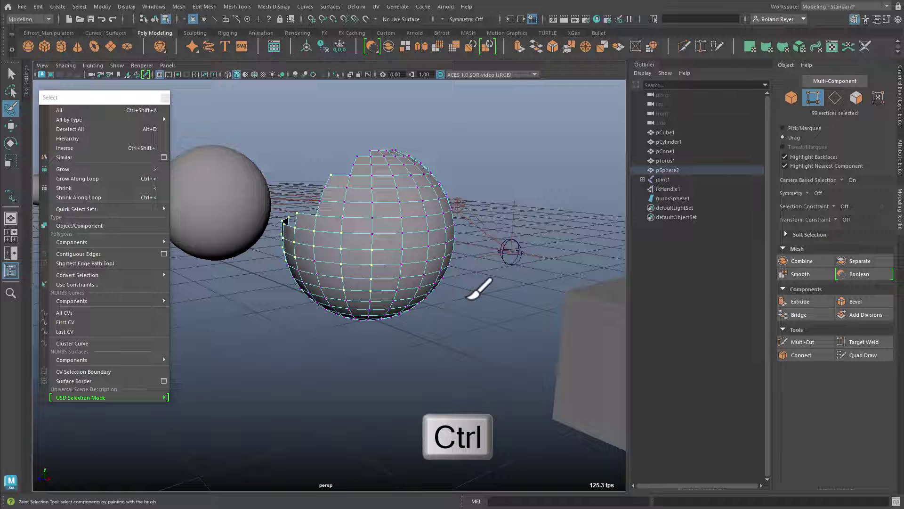
# Step: Leave paint selection (Alt+D) and toggle Soft Select on with B for the picked vertex
pyautogui.press('alt+d')
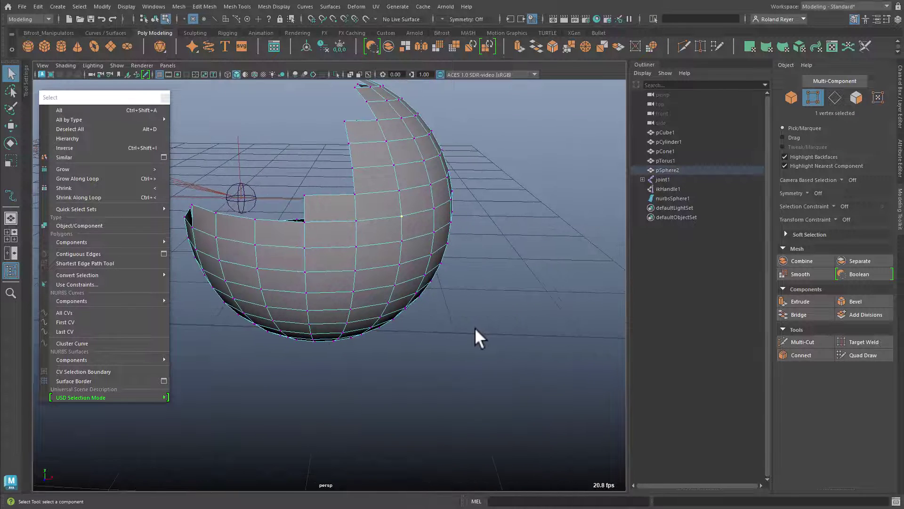
pyautogui.press('b')
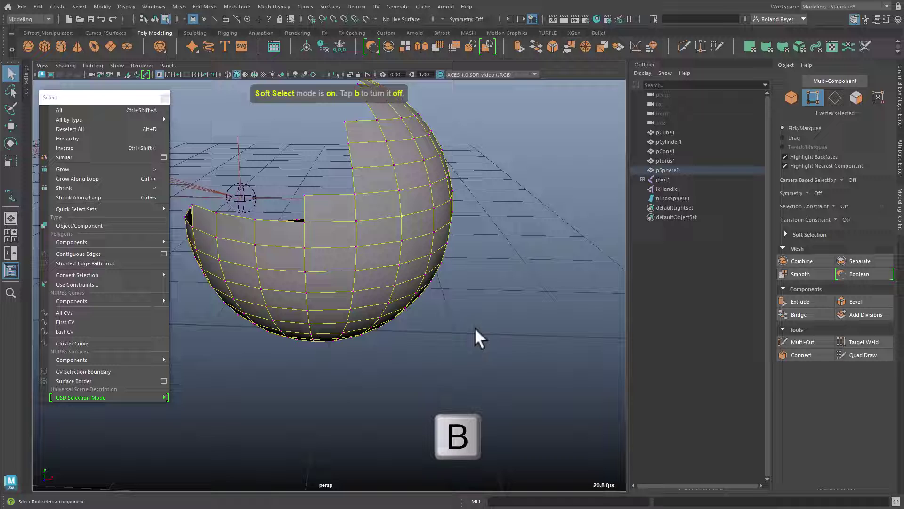